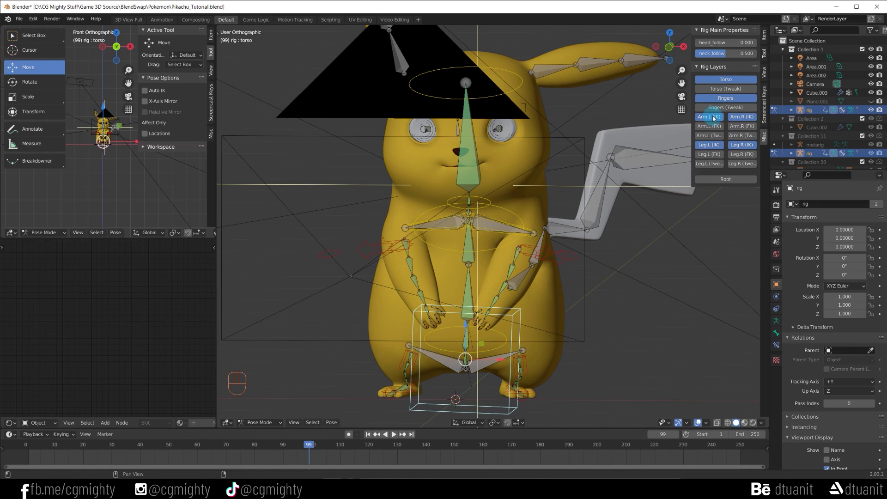
# Select the left arm's IK control to start posing the arms outward.
pyautogui.click(365, 249)
pyautogui.click(756, 49)
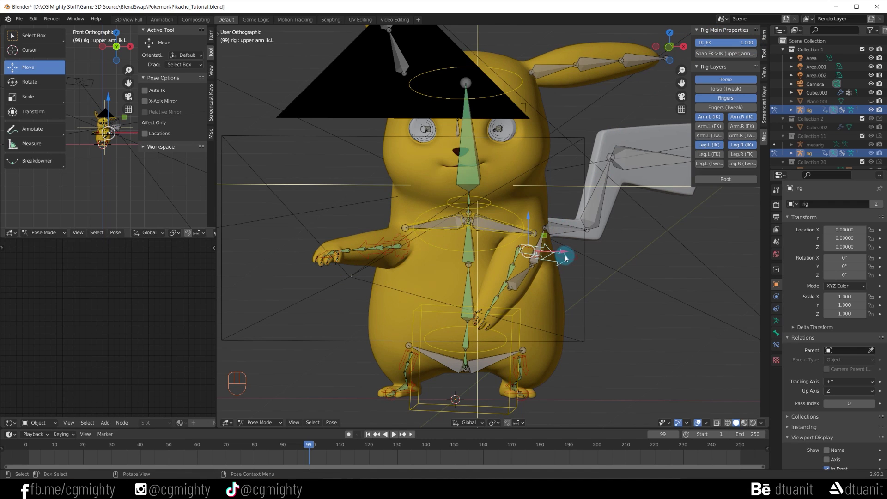
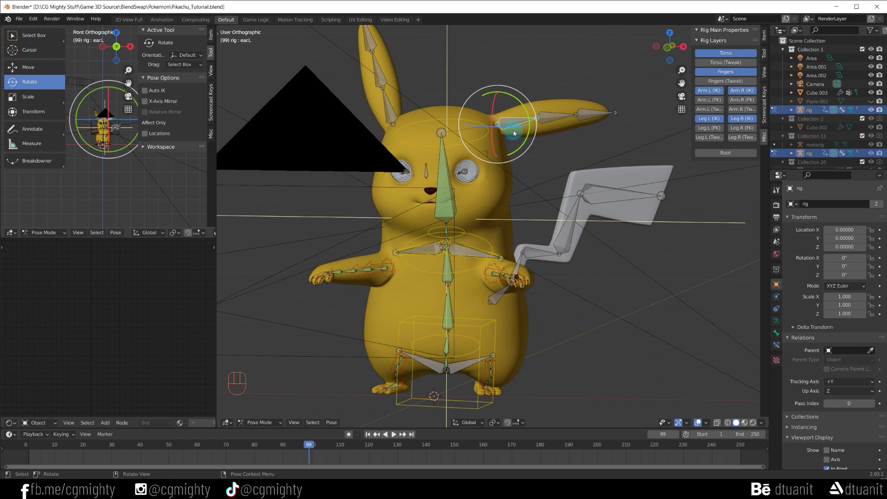
# Select a right-ear bone and rotate the ear to stick out sideways.
pyautogui.moveTo(455, 131); pyautogui.dragTo(434, 144)
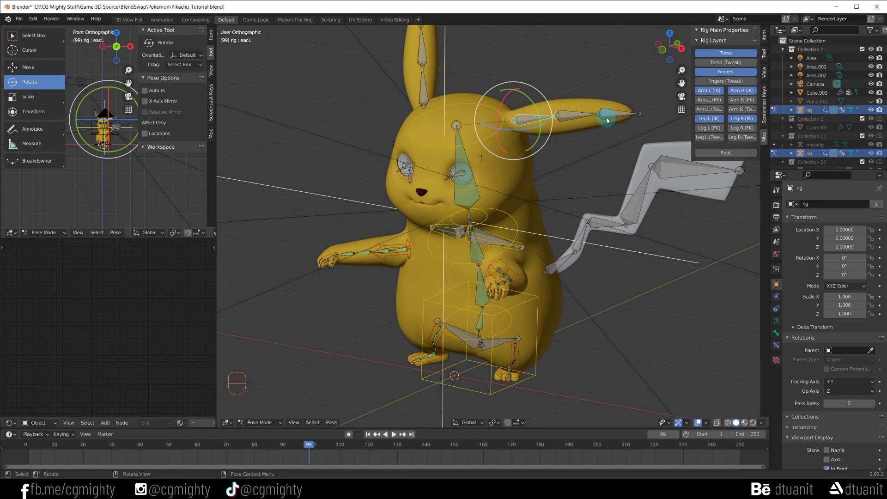
pyautogui.middleClick(482, 90)
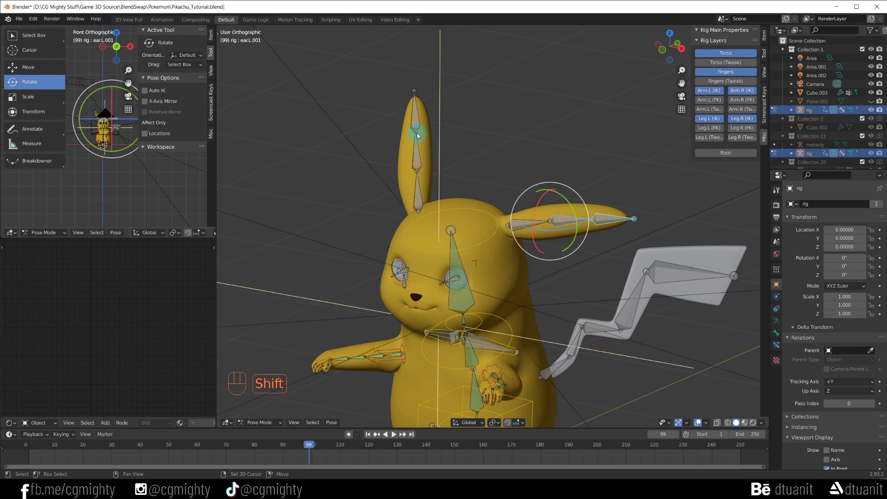
pyautogui.click(419, 154)
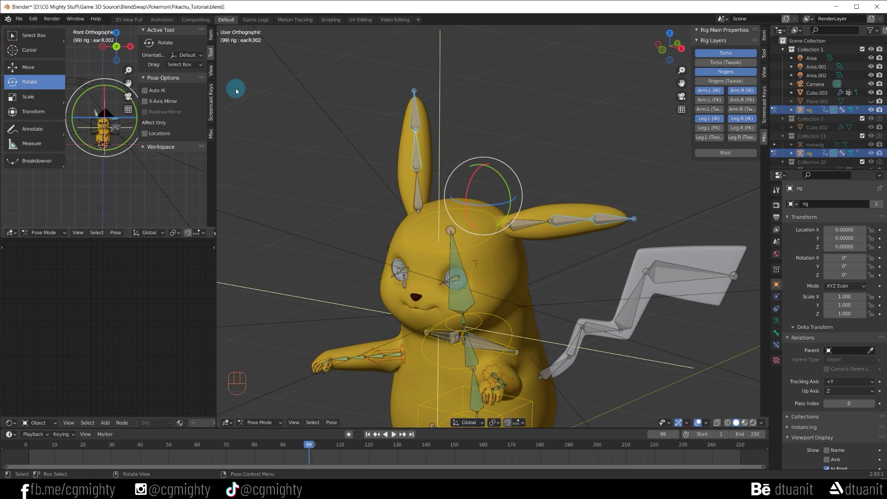
pyautogui.press('g')
# Reframe on the head and tail and select the tail.001 bone.
pyautogui.middleClick(540, 242)
pyautogui.moveTo(514, 240); pyautogui.dragTo(449, 197)
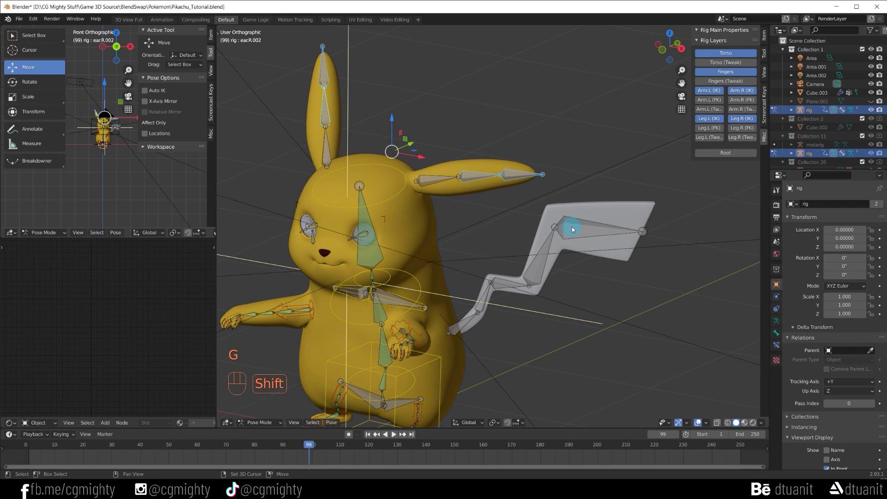
pyautogui.moveTo(505, 286); pyautogui.dragTo(487, 301)
pyautogui.click(486, 303)
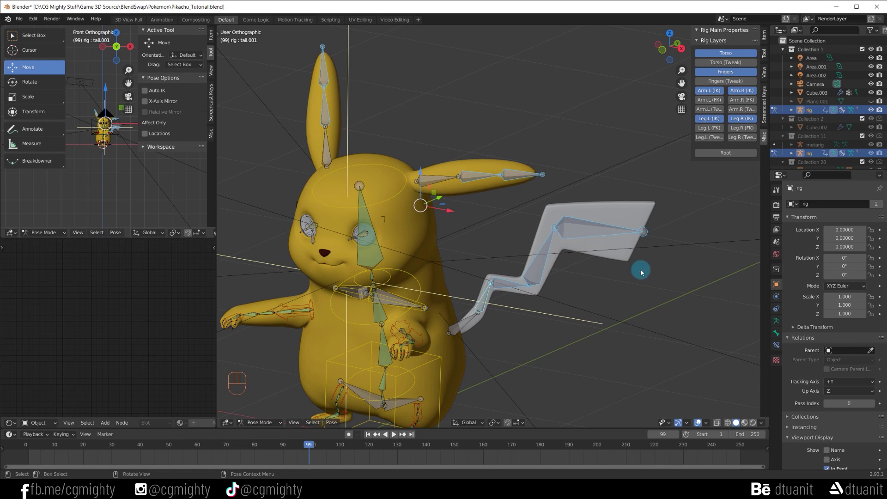
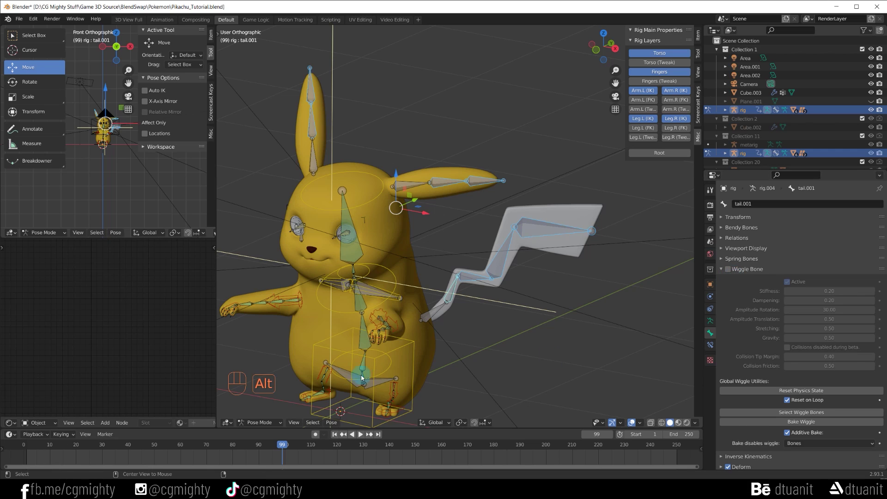
# Enable Wiggle Bone physics on tail.001, then select the head's DEF-spine.006 bone.
pyautogui.click(732, 273)
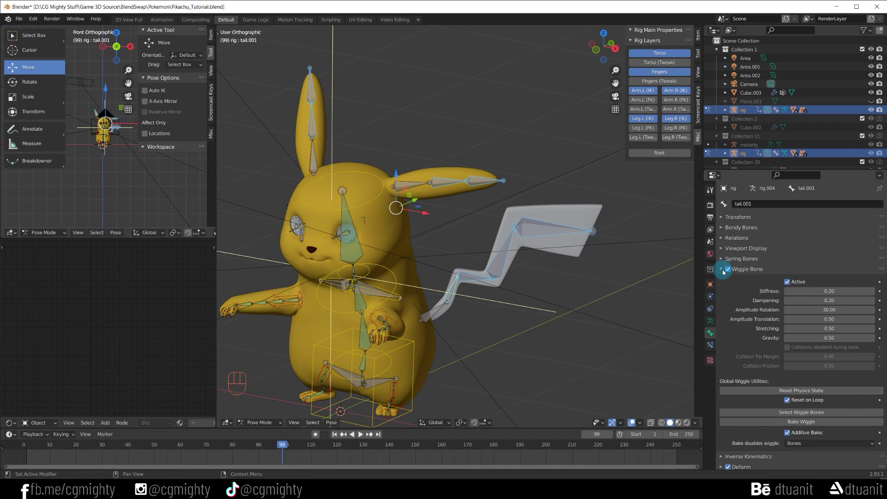
pyautogui.click(725, 273)
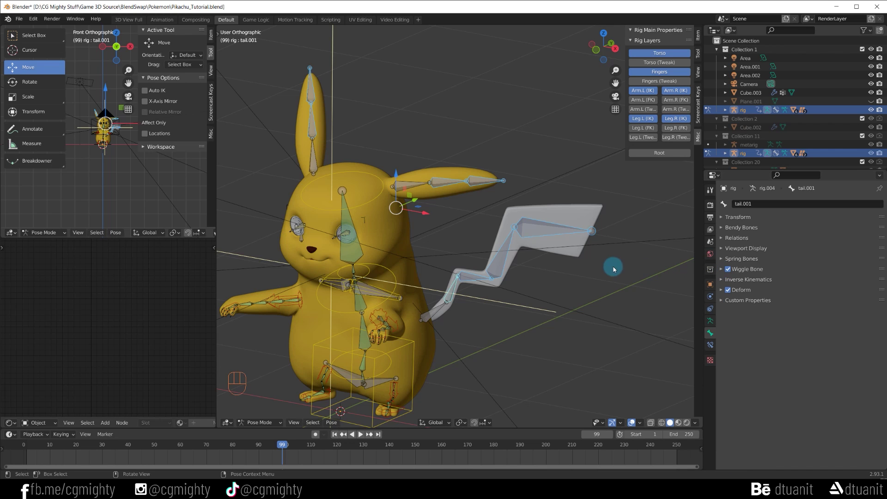
pyautogui.moveTo(401, 269); pyautogui.dragTo(503, 264)
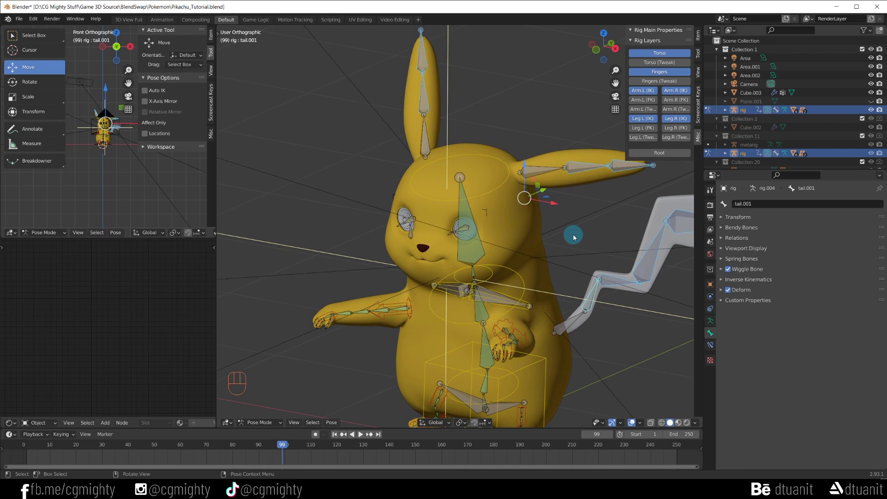
pyautogui.middleClick(549, 255)
pyautogui.click(467, 258)
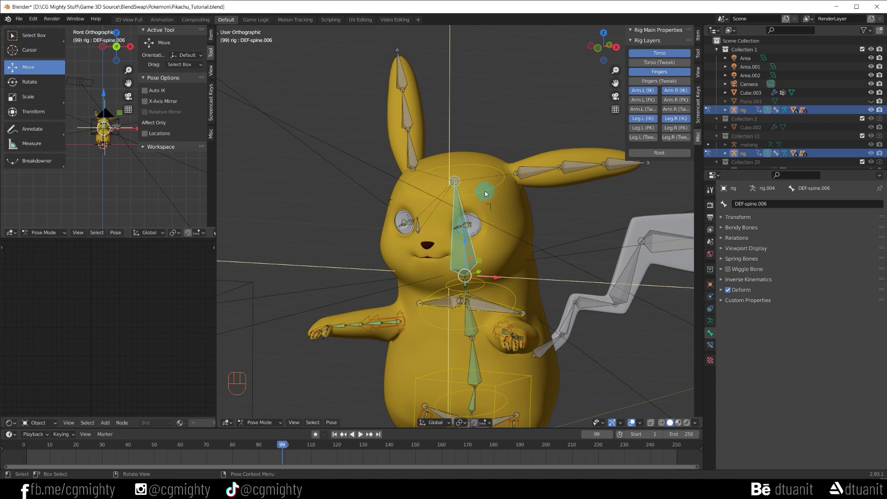
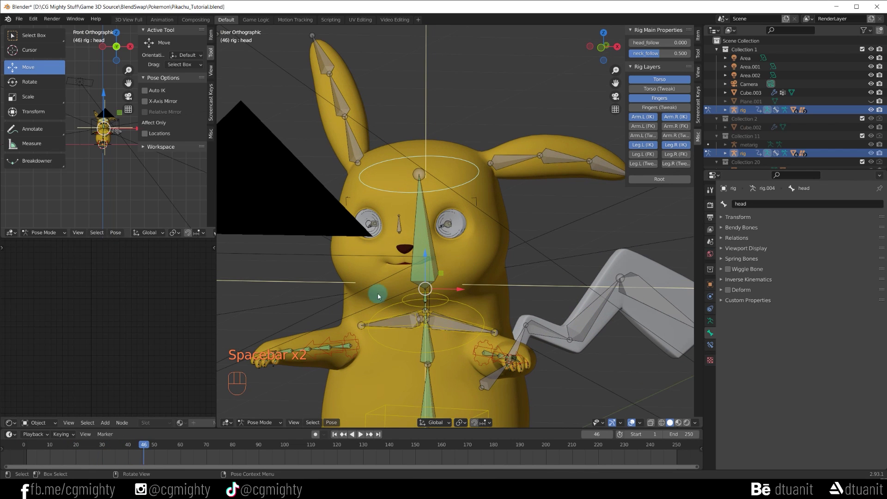
# Record the head tilting in real time with Auto Keying during playback.
pyautogui.press('r')
pyautogui.click(360, 438)
pyautogui.press('r')
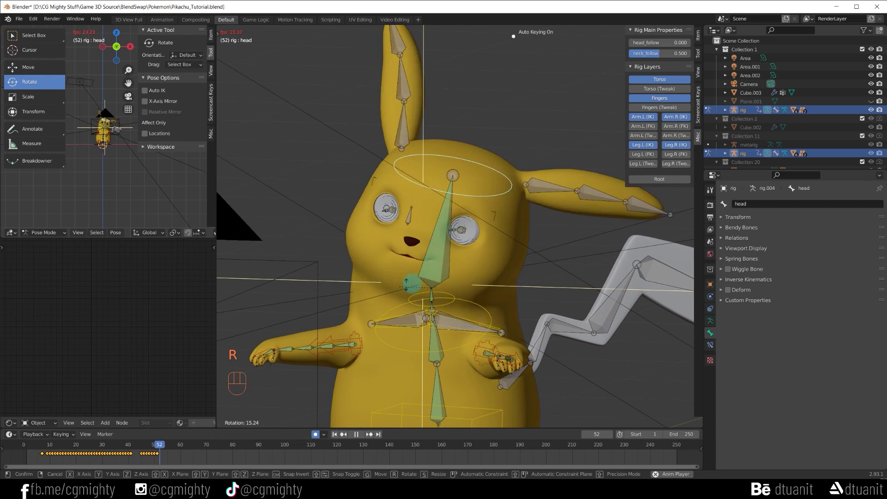
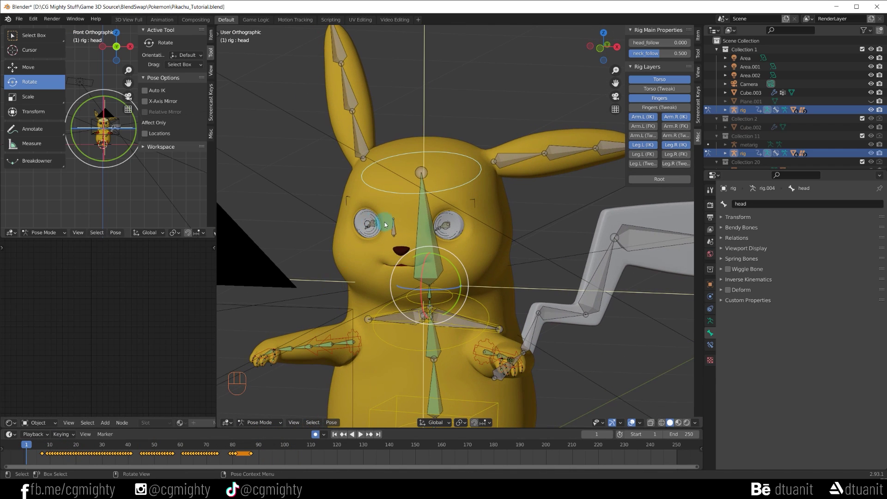
pyautogui.moveTo(394, 231); pyautogui.dragTo(383, 256)
pyautogui.press('space')
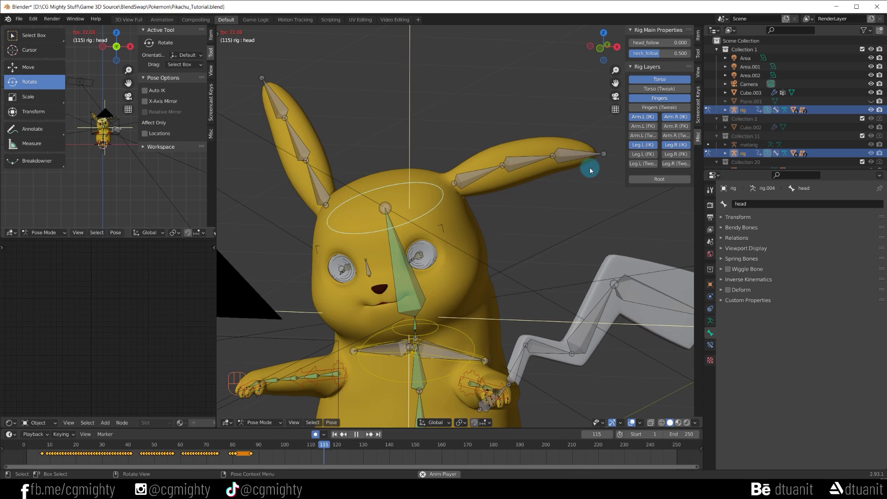
pyautogui.press('space')
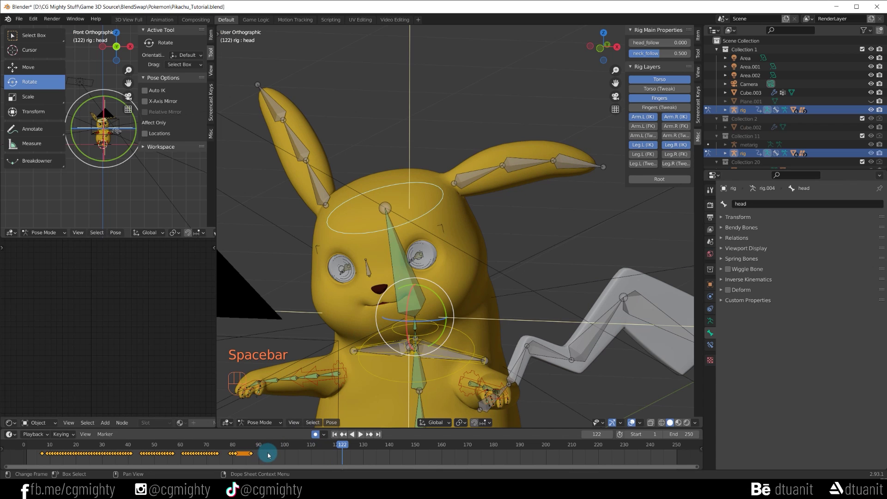
# Delete the recorded head keyframes from the timeline and reframe on the face.
pyautogui.moveTo(270, 456); pyautogui.dragTo(36, 458)
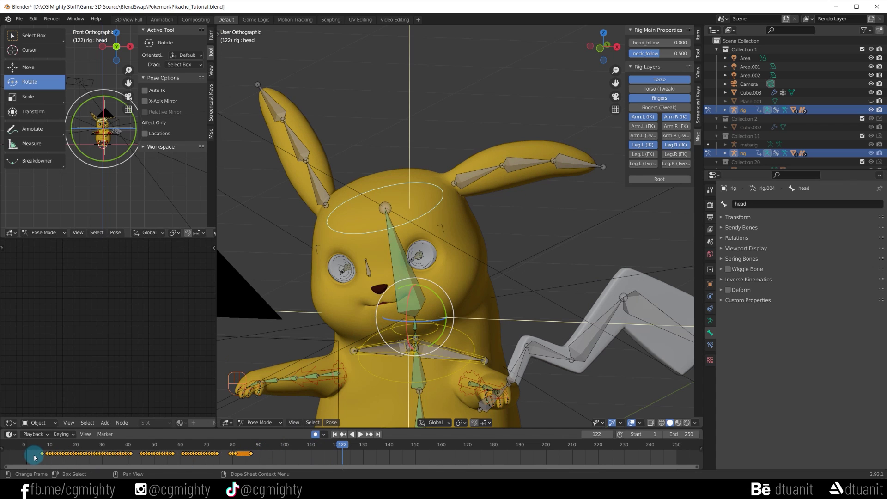
pyautogui.press('Delete')
pyautogui.press('alt+r')
pyautogui.moveTo(501, 234); pyautogui.dragTo(466, 136)
# From frame 1, record the torso control swaying during playback.
pyautogui.moveTo(409, 320); pyautogui.dragTo(420, 322)
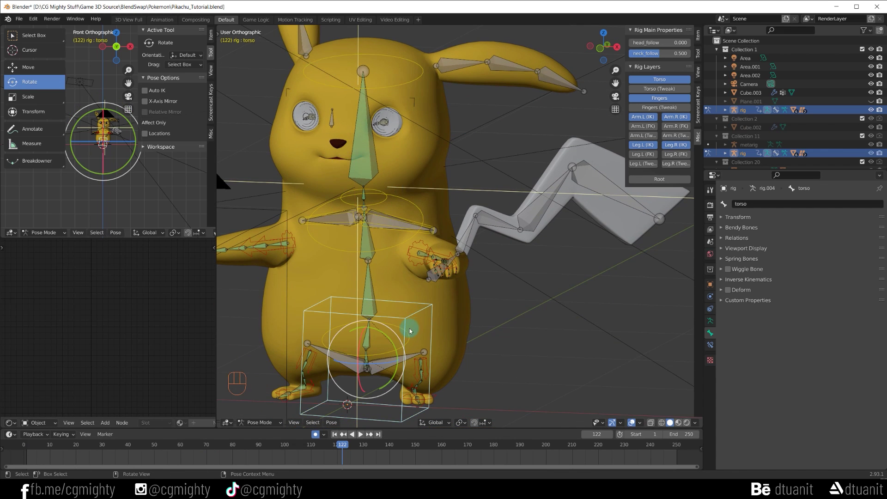
pyautogui.click(27, 451)
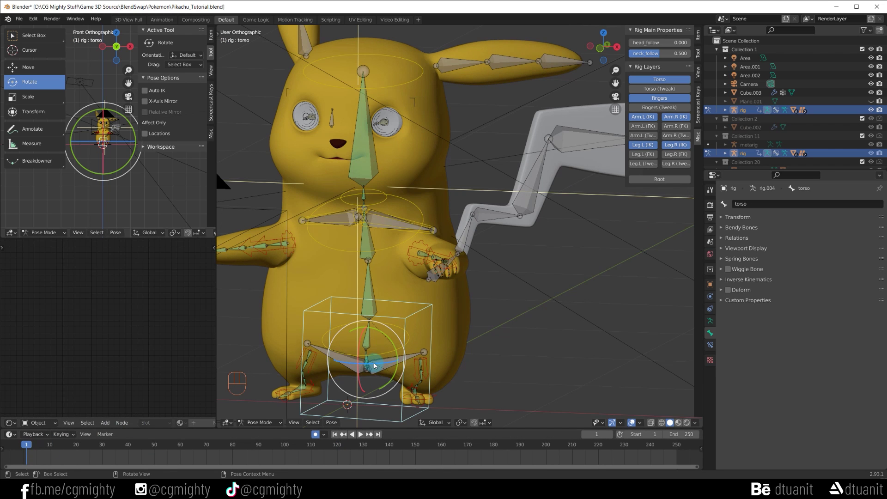
pyautogui.moveTo(362, 436); pyautogui.dragTo(371, 406)
pyautogui.press('r')
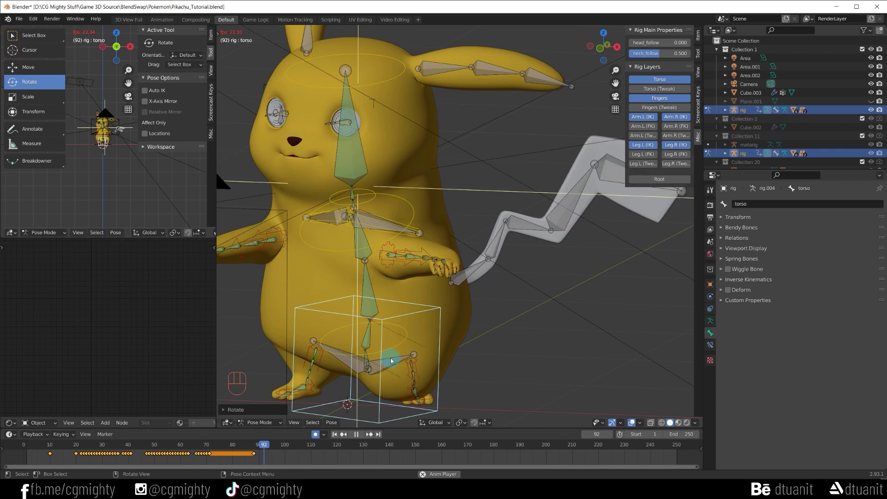
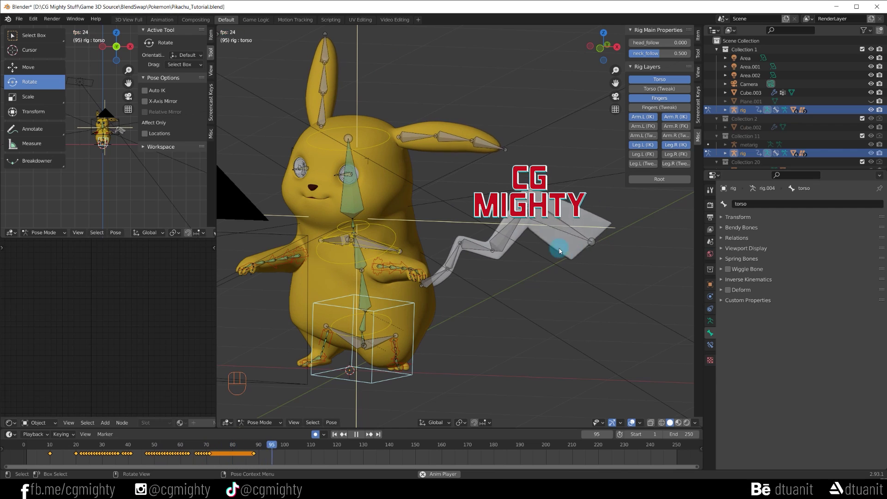
# Stop playback, delete the torso keyframes and clear the rotation.
pyautogui.press('space')
pyautogui.press('Delete')
pyautogui.click(256, 456)
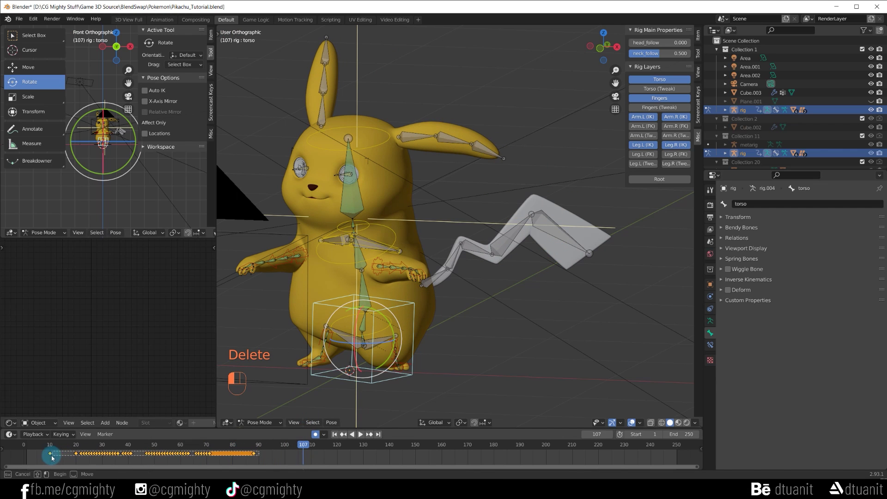
pyautogui.press('Delete')
pyautogui.press('alt+r')
pyautogui.moveTo(407, 317); pyautogui.dragTo(443, 331)
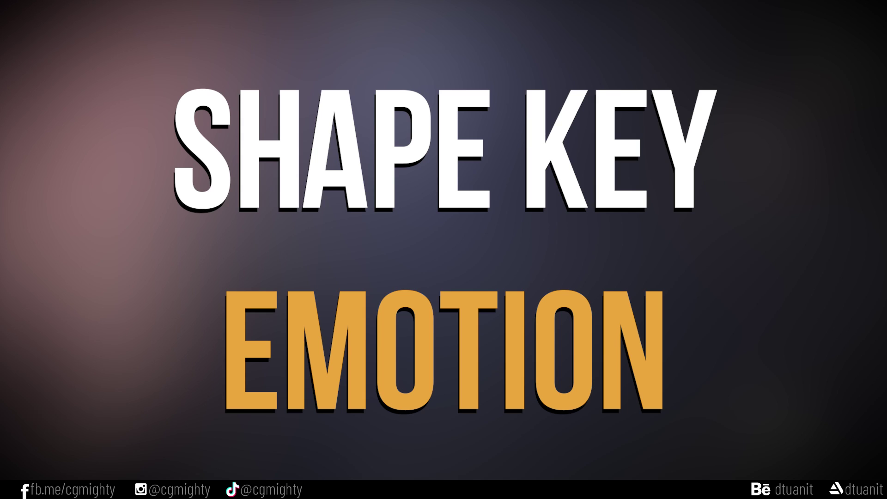
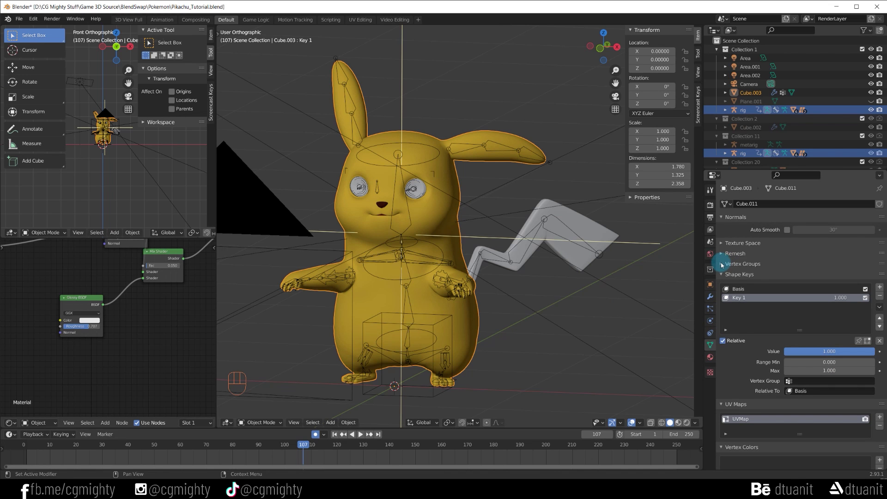
# Set Key 1's value to 0 and the new EyeClose shape key to 1.
pyautogui.moveTo(413, 239); pyautogui.dragTo(464, 265)
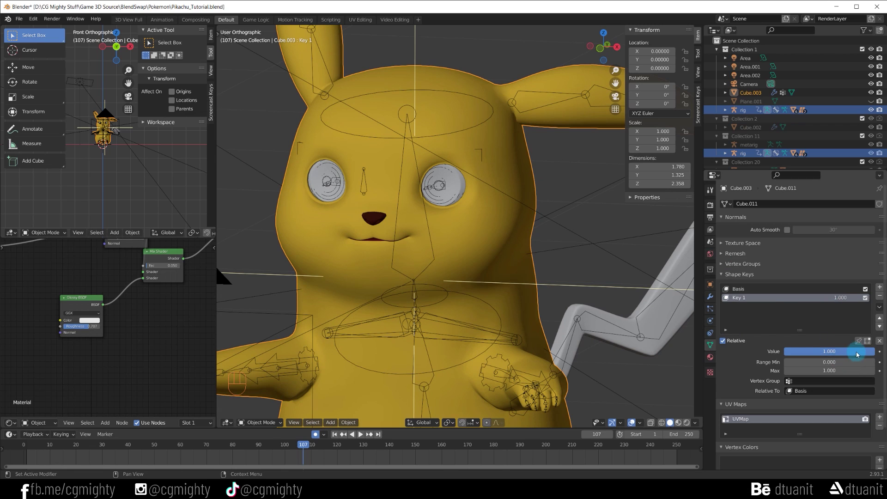
pyautogui.moveTo(859, 354); pyautogui.dragTo(785, 355)
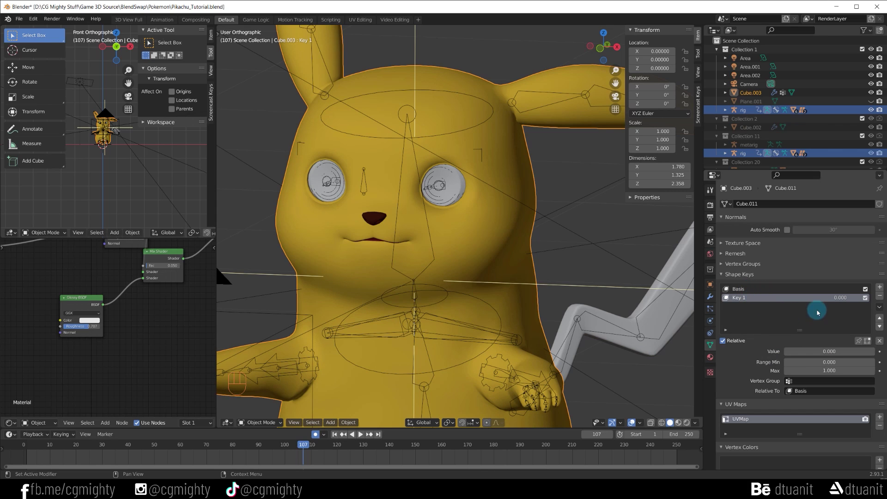
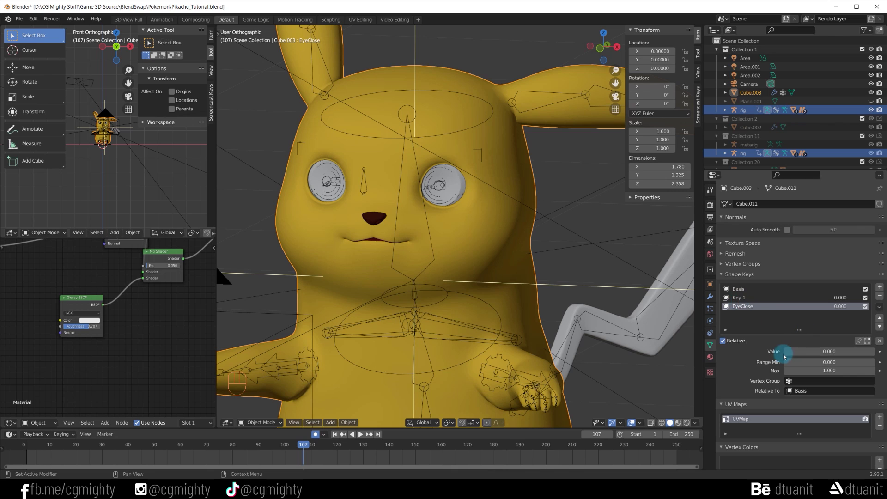
pyautogui.click(786, 356)
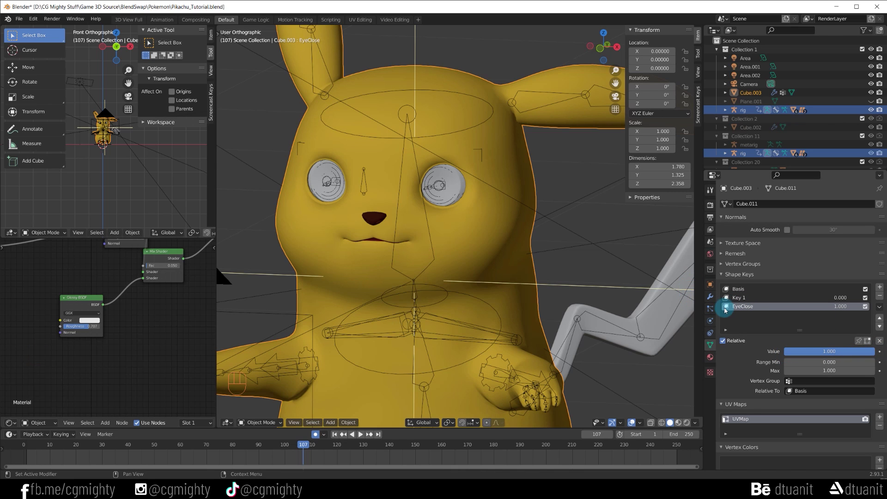
# Enter Edit Mode on the body and hide the Subsurf modifier's edit-mode display.
pyautogui.press('Tab')
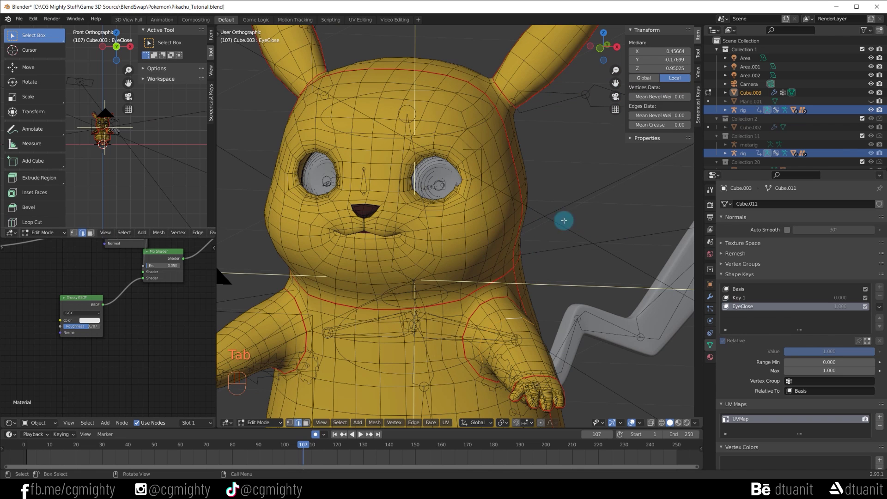
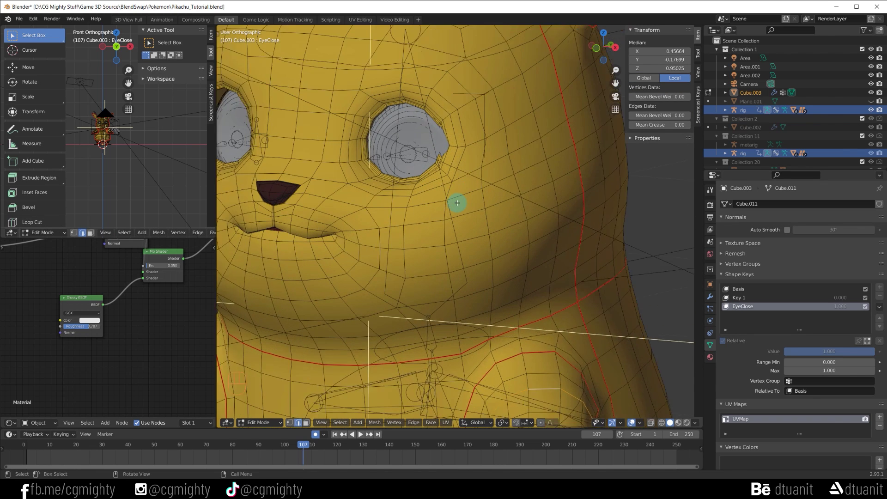
pyautogui.click(708, 300)
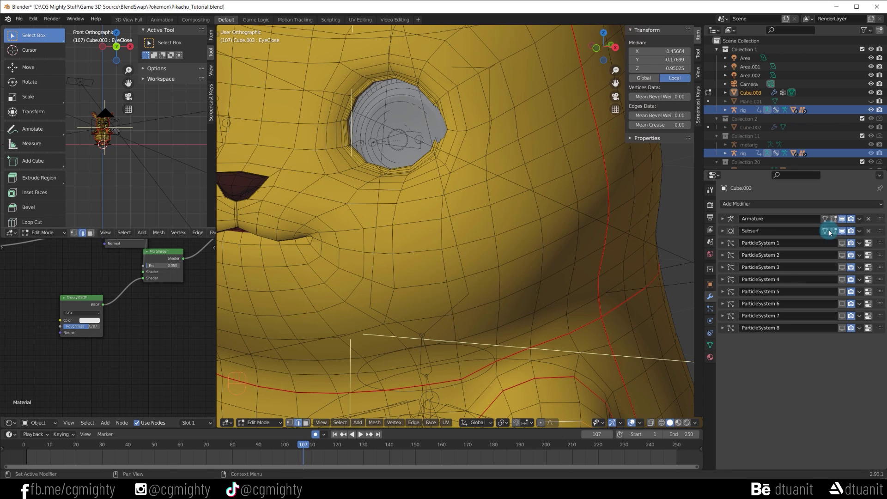
pyautogui.click(845, 235)
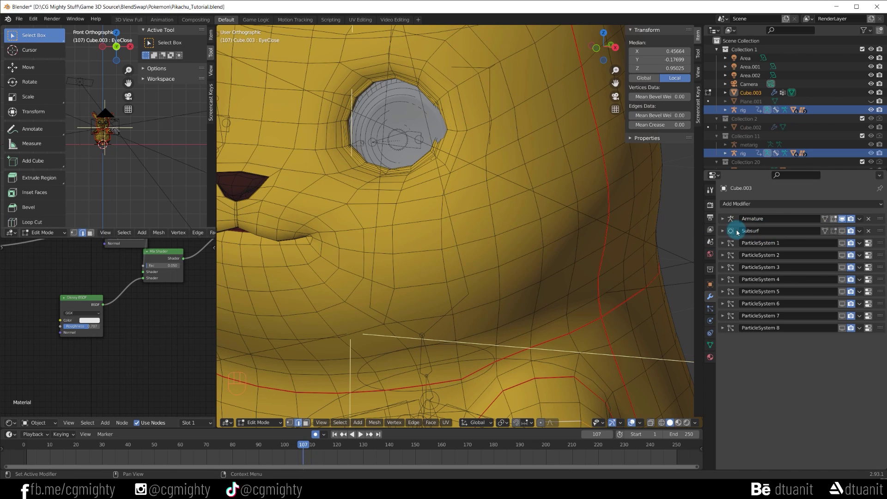
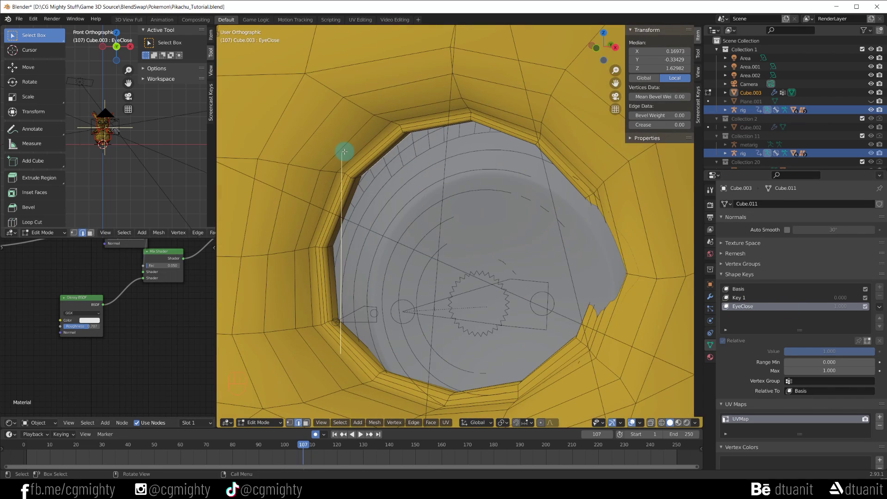
# Isolate the body in local view and pull the upper eyelid rim downward with proportional editing.
pyautogui.press('KP_Divide')
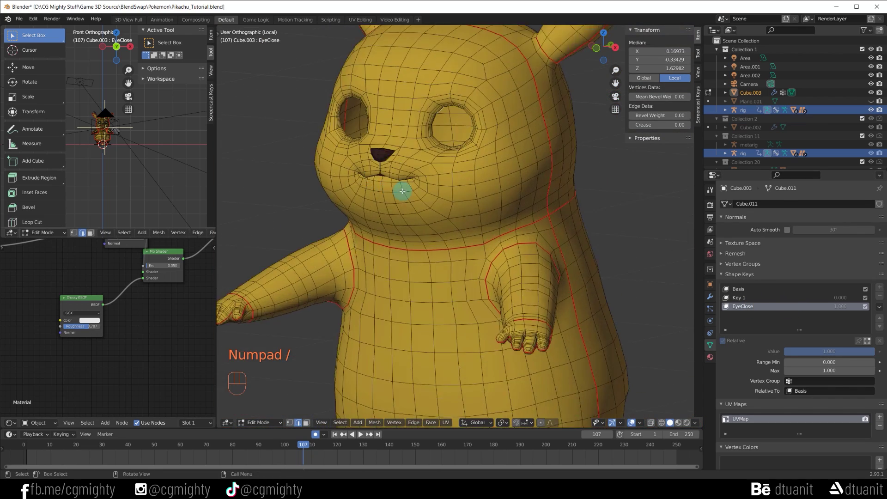
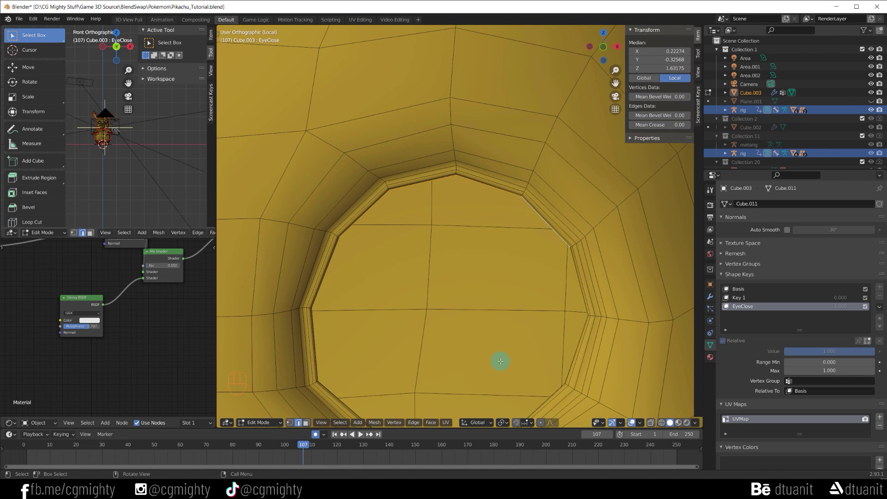
pyautogui.click(543, 426)
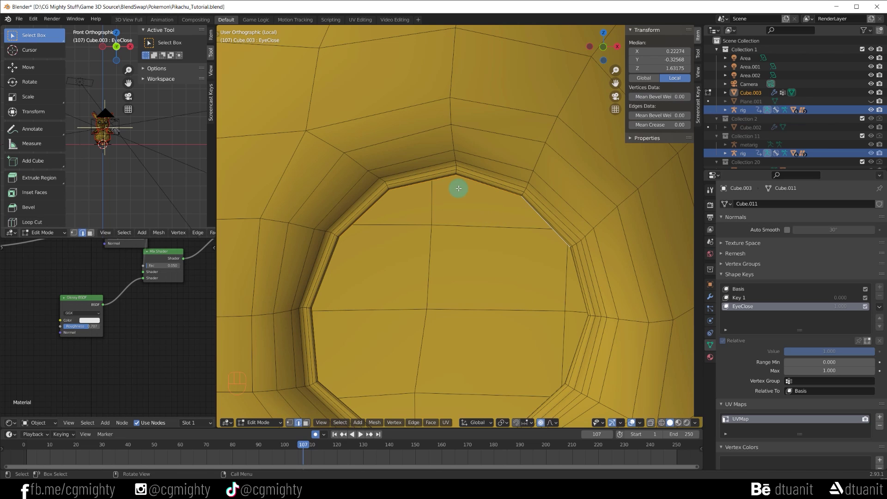
pyautogui.press('s')
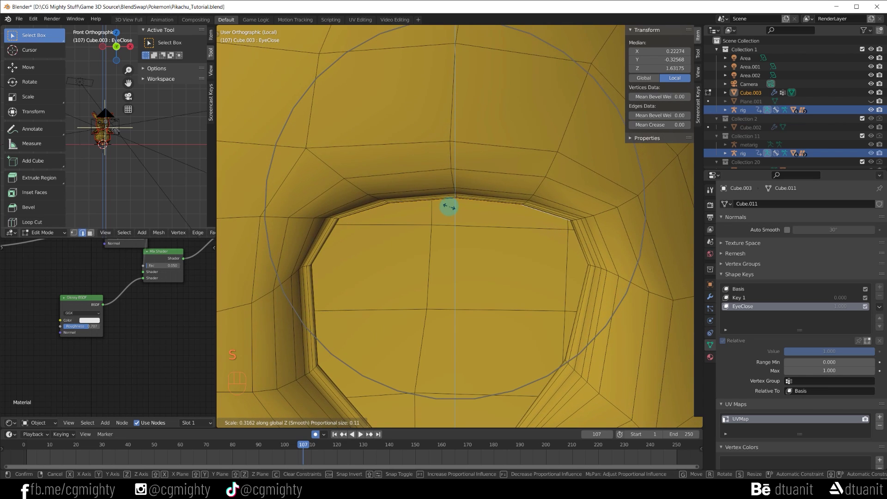
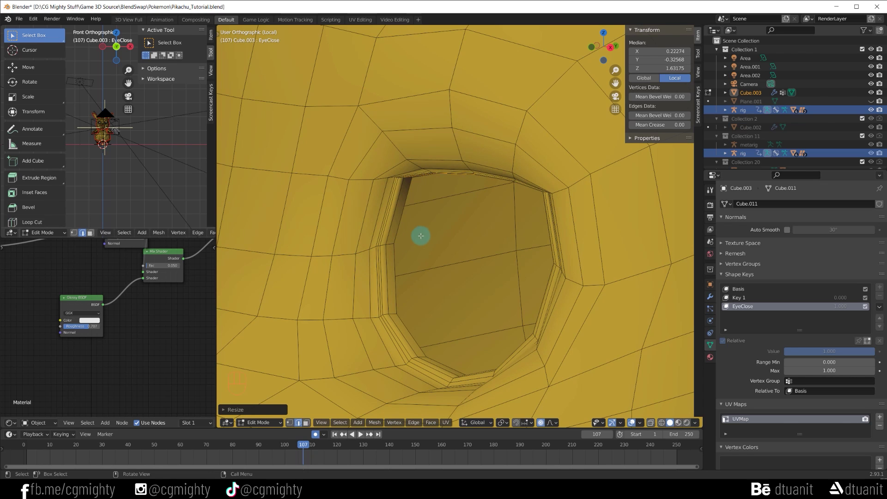
# From side and front views, move the eyelid vertices until the eye closes to a thin slit.
pyautogui.press('KP_3')
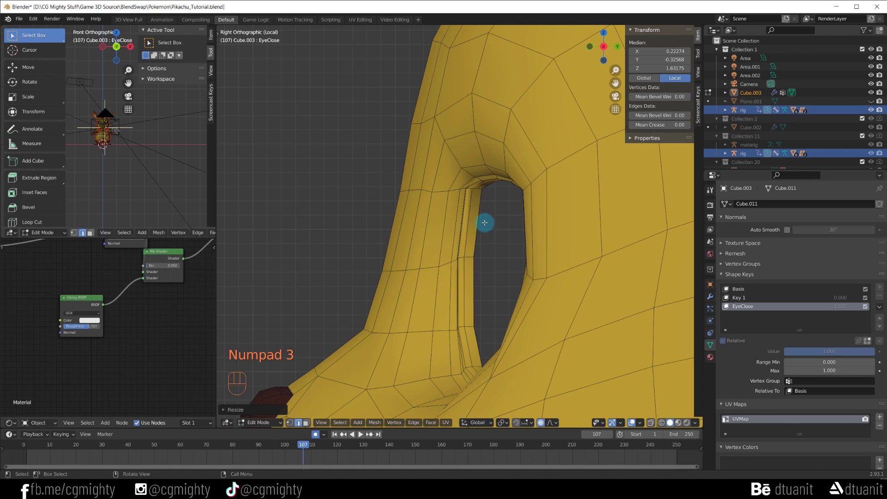
pyautogui.press('g')
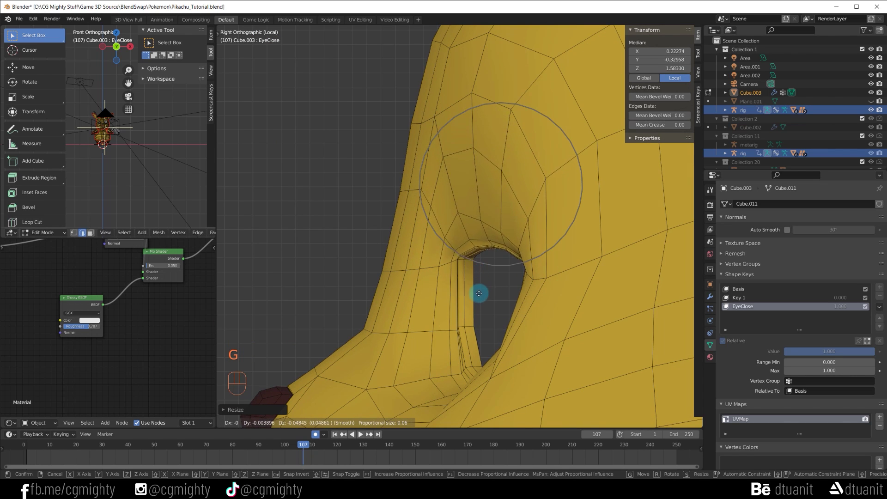
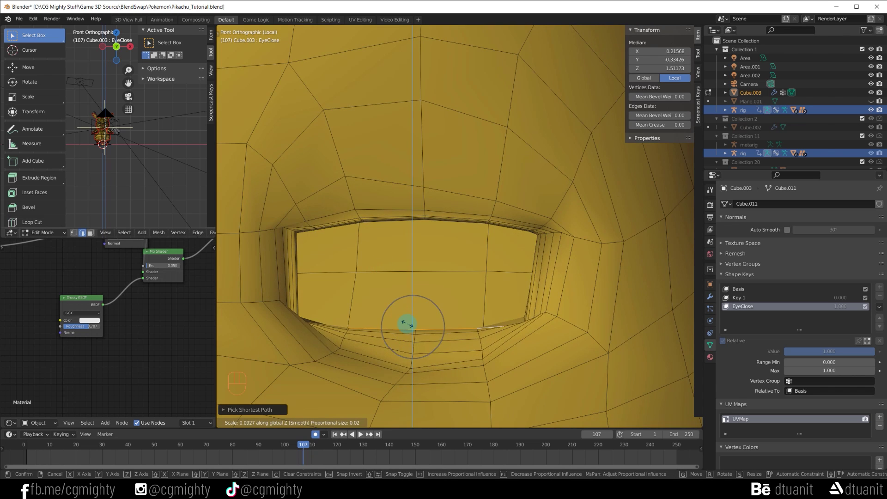
pyautogui.press('g')
pyautogui.press('KP_3')
pyautogui.press('g')
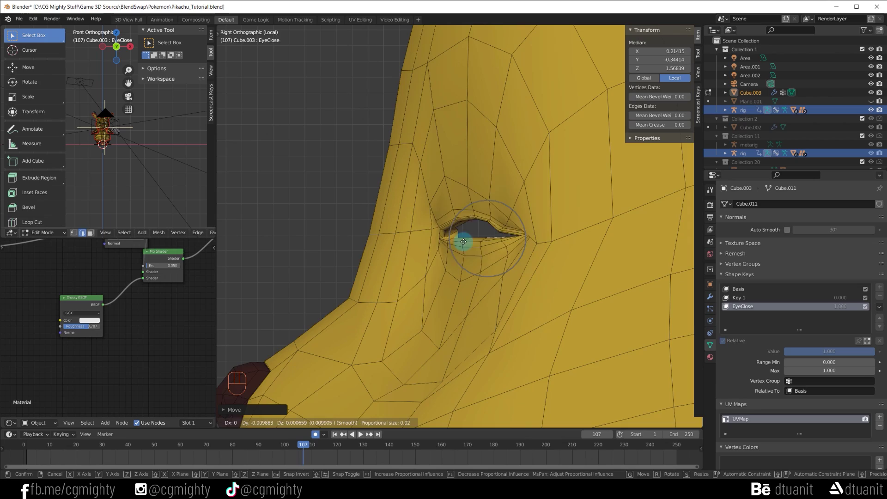
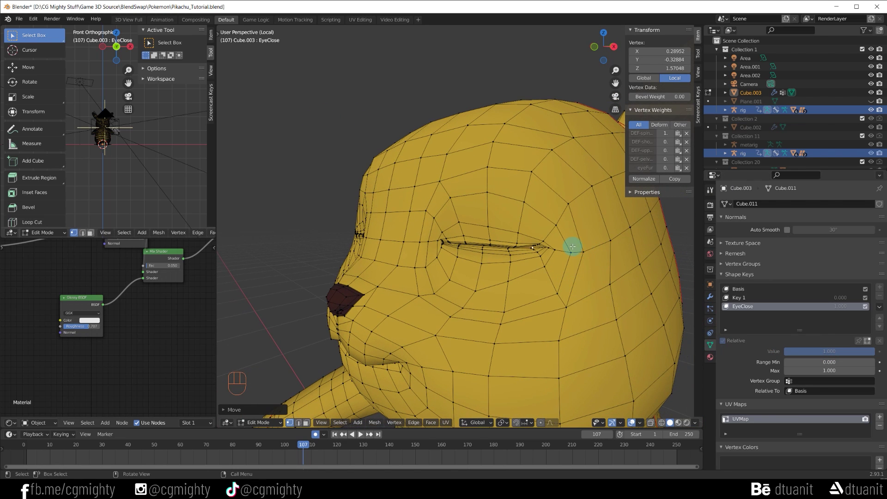
# Back in Object Mode, set the EyeClose shape key value to 0.360 to partly close the eyes.
pyautogui.press('Tab')
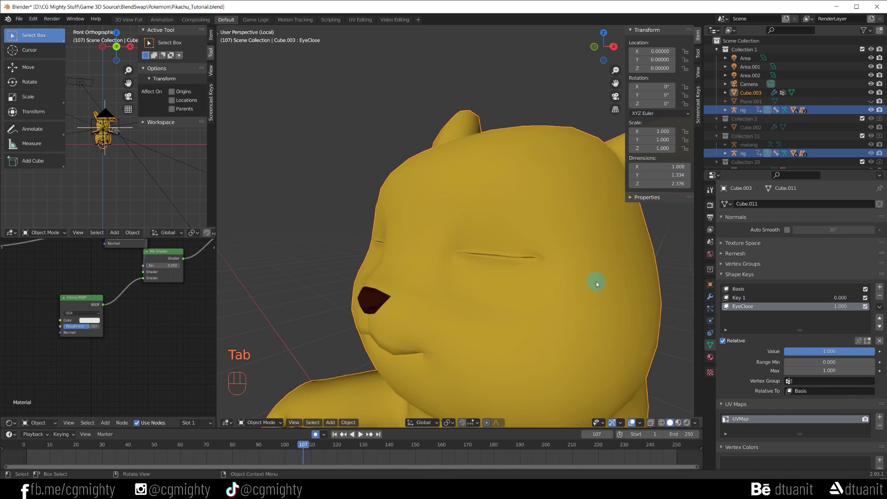
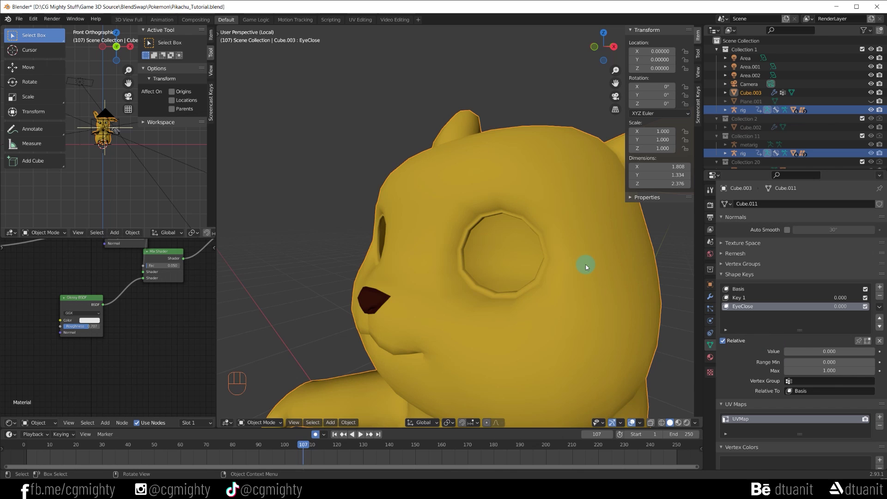
pyautogui.press('KP_Divide')
pyautogui.middleClick(586, 268)
pyautogui.moveTo(500, 280); pyautogui.dragTo(521, 288)
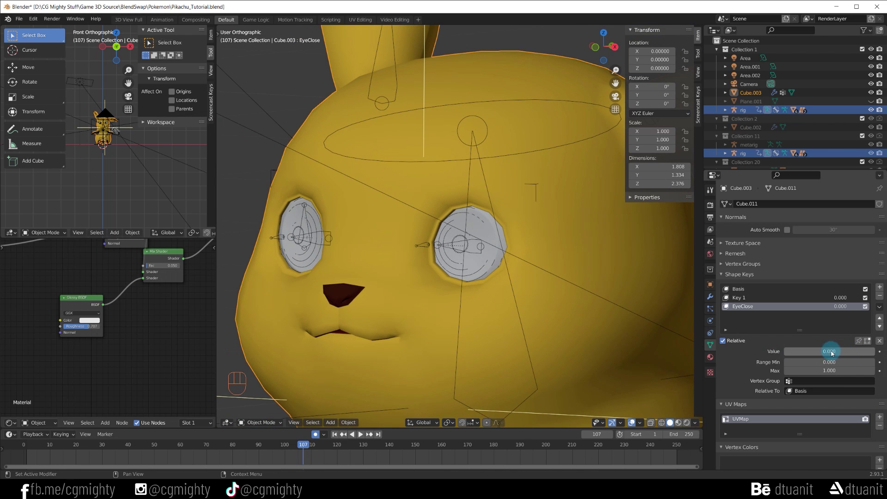
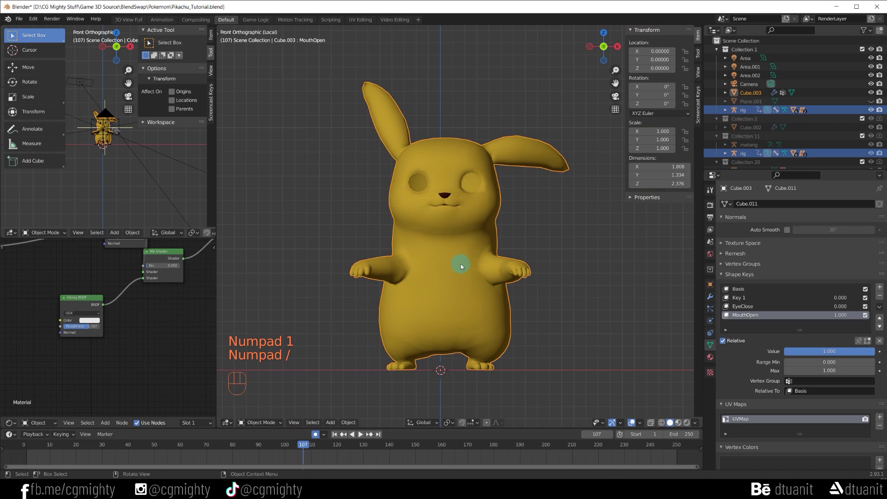
# Zoom the viewport in on Pikachu's mouth to prepare the MouthOpen shape.
pyautogui.moveTo(422, 229); pyautogui.dragTo(422, 284)
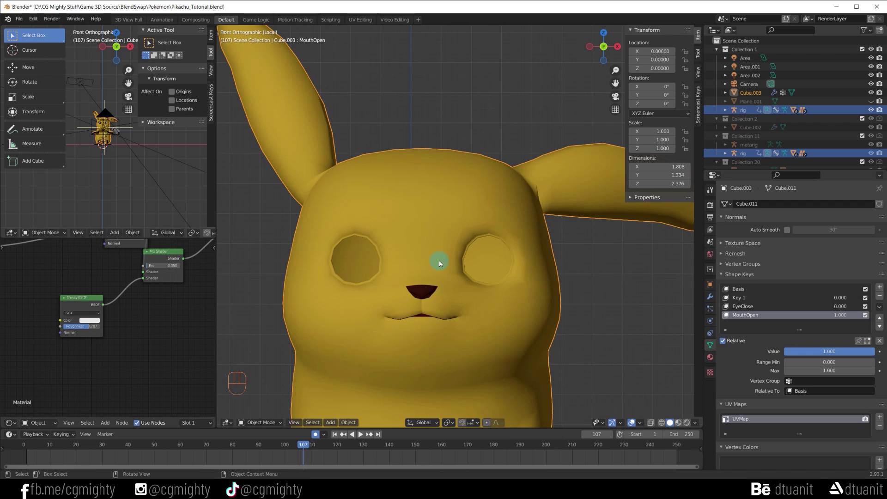
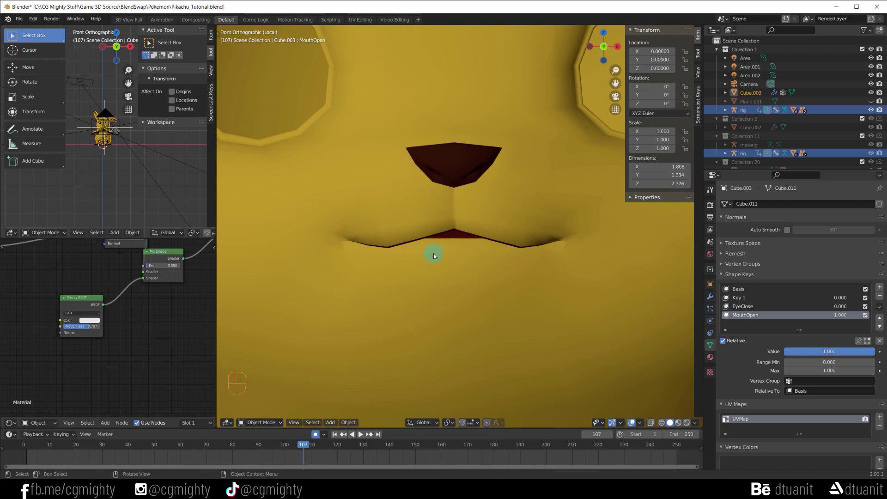
# In Edit Mode, move the lower lip edges down along Z so the mouth parts slightly.
pyautogui.press('Tab')
pyautogui.press('Tab')
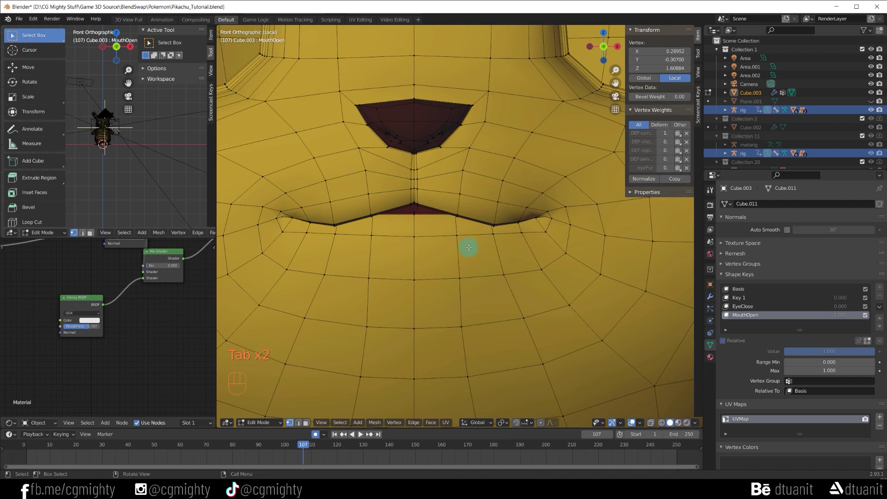
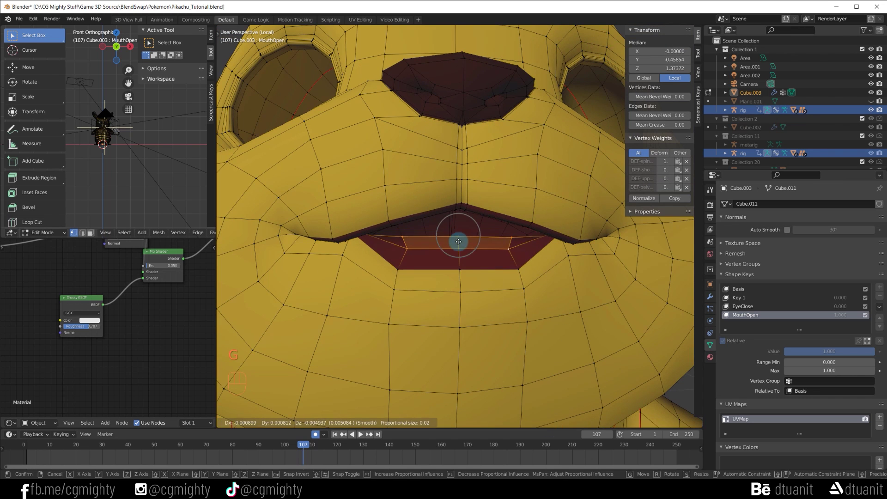
pyautogui.press('KP_3')
pyautogui.press('KP_1')
pyautogui.press('g')
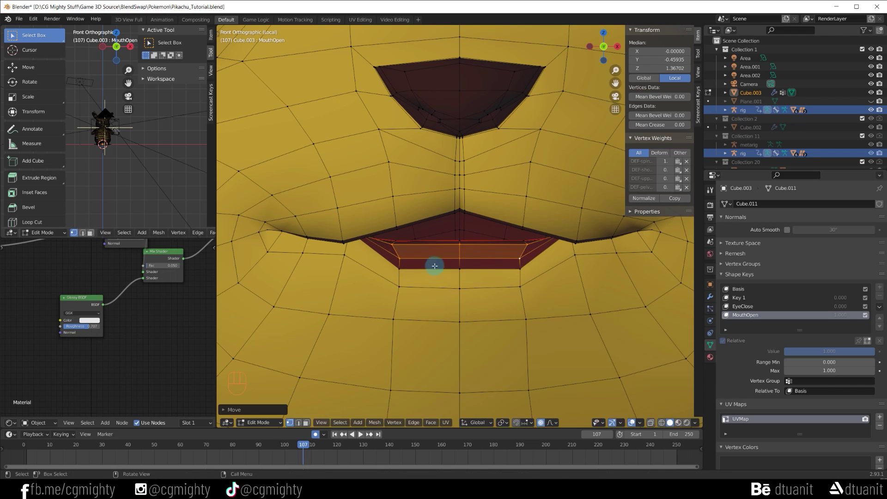
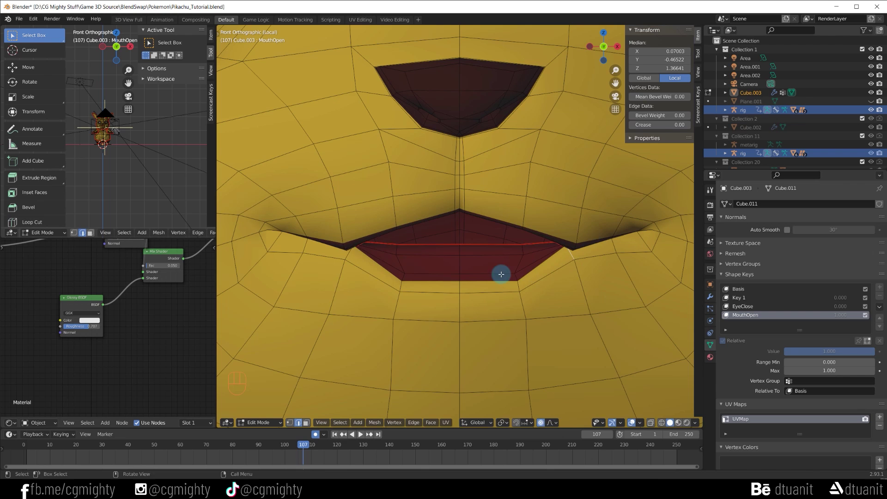
# Finish the lip adjustment and return to Object Mode to view the opened mouth.
pyautogui.press('g')
pyautogui.press('g')
pyautogui.press('Tab')
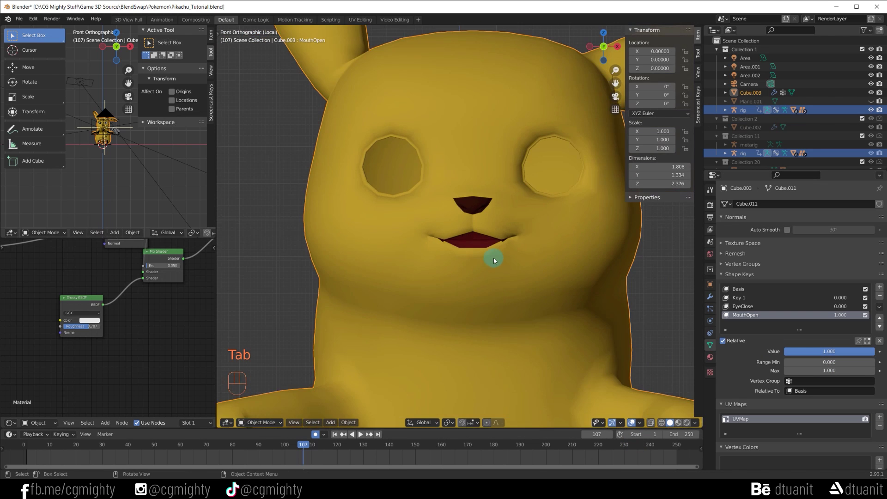
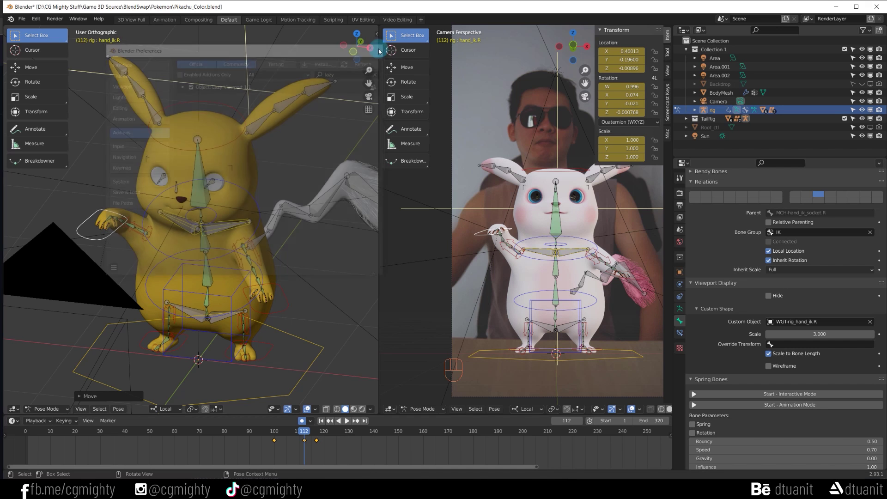
# Rotate the hand_ik.R control to raise the right hand, then scrub the timeline.
pyautogui.moveTo(212, 198); pyautogui.dragTo(198, 215)
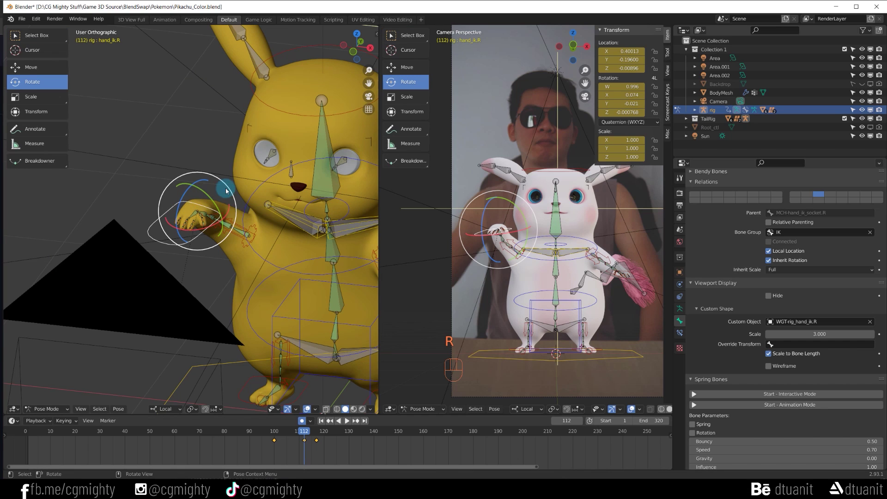
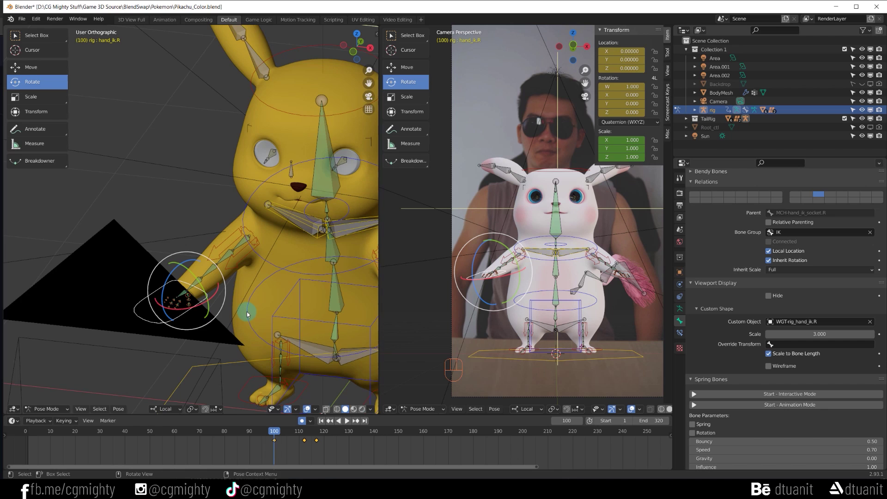
pyautogui.moveTo(242, 312); pyautogui.dragTo(313, 311)
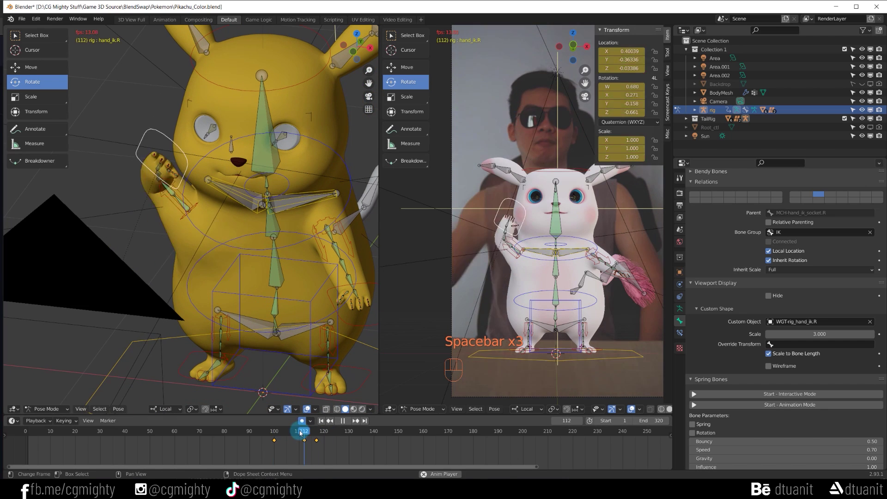
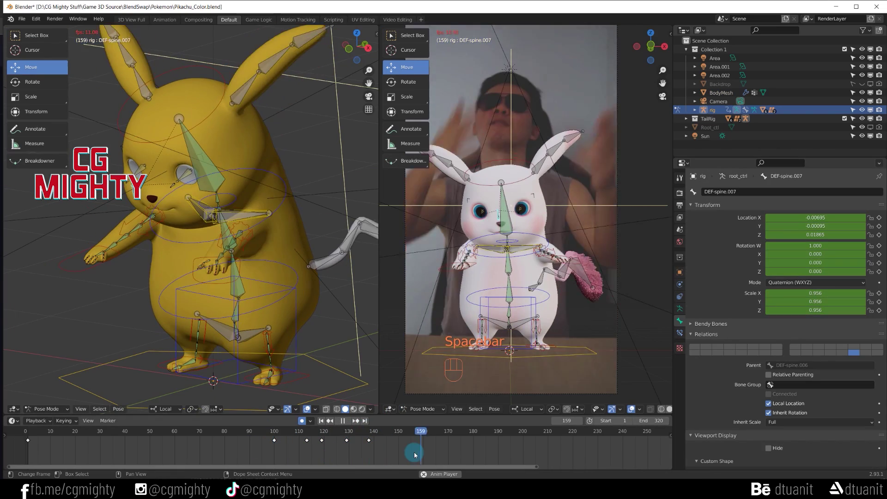
# Stop playback and select Pikachu's BodyMesh for the eye-blink work.
pyautogui.press('space')
pyautogui.click(275, 436)
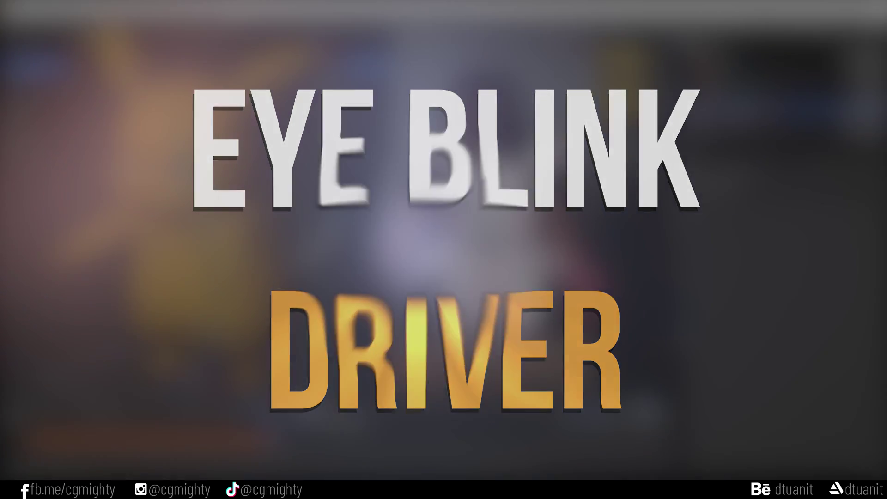
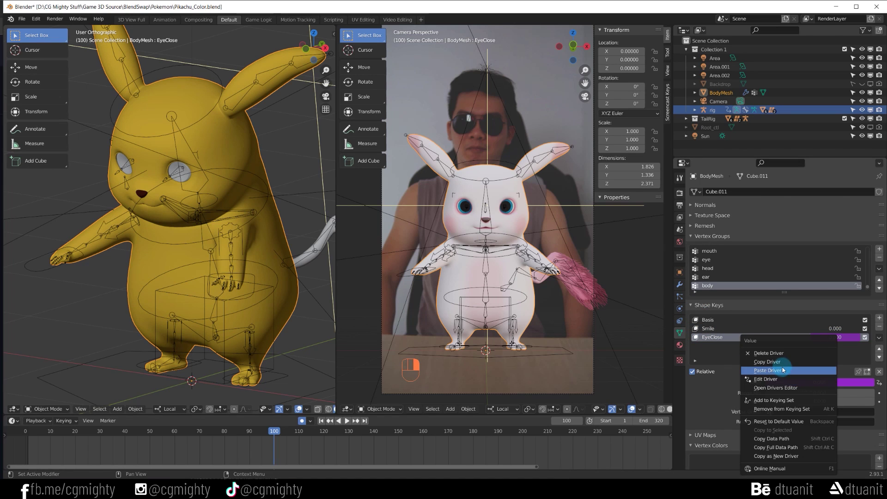
# Paste a driver onto the EyeClose shape key value linking it to root_ctrl's EyeClose property.
pyautogui.rightClick(779, 373)
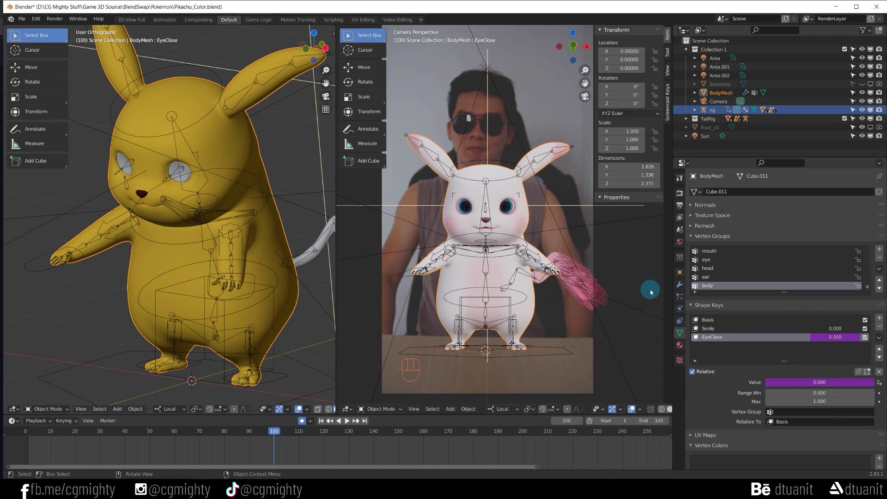
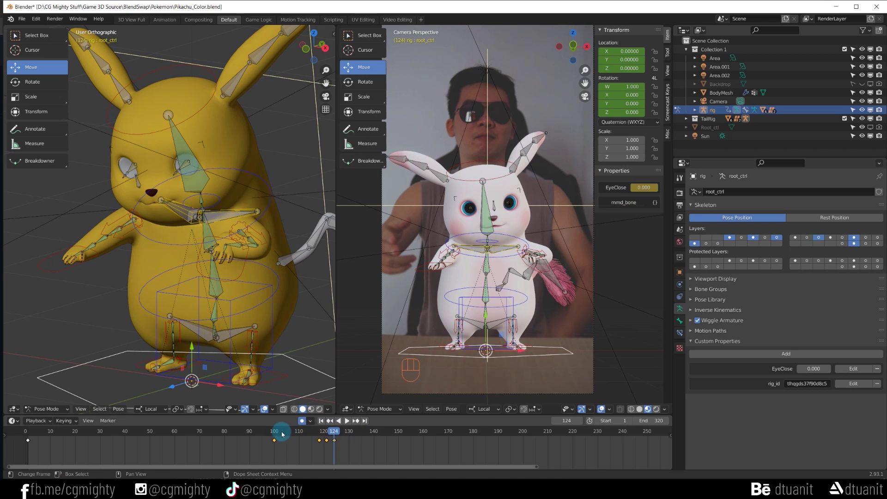
# Select the rig bone and play the animation to review the blink driver.
pyautogui.click(278, 435)
pyautogui.moveTo(275, 435); pyautogui.dragTo(449, 304)
pyautogui.press('space')
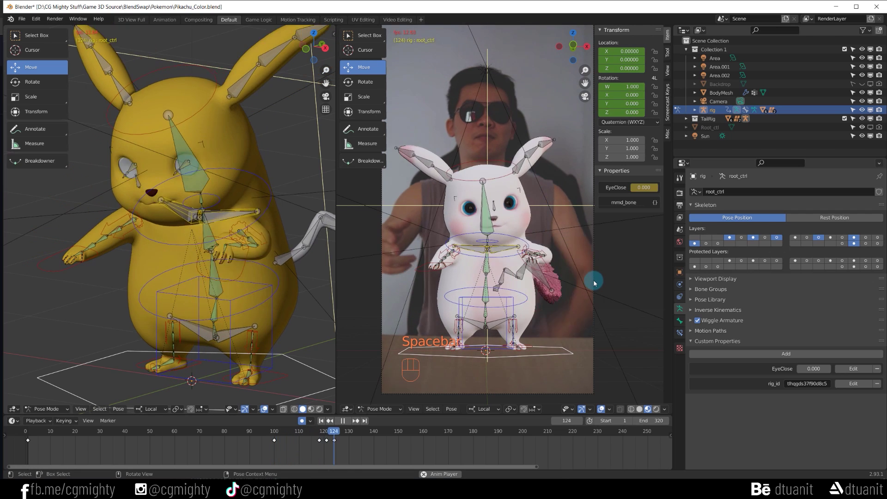
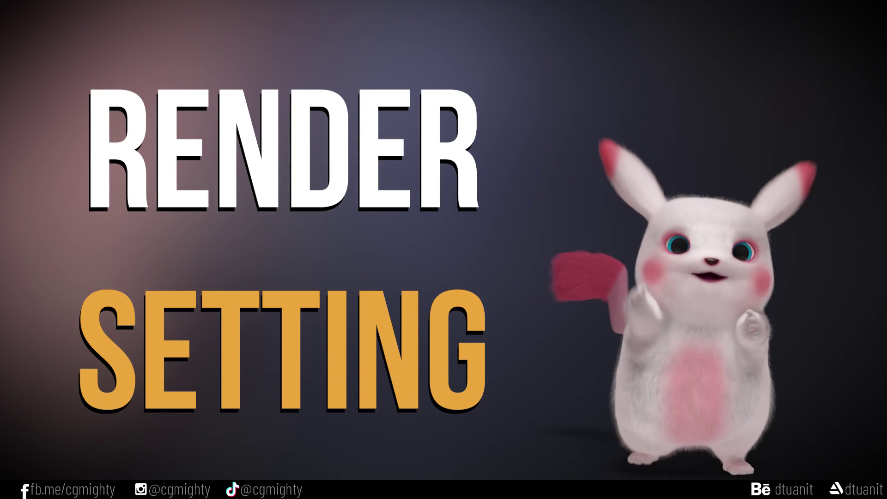
# Adjust the View Layer pass settings, enabling Z and Denoising Data.
pyautogui.moveTo(680, 191); pyautogui.dragTo(806, 215)
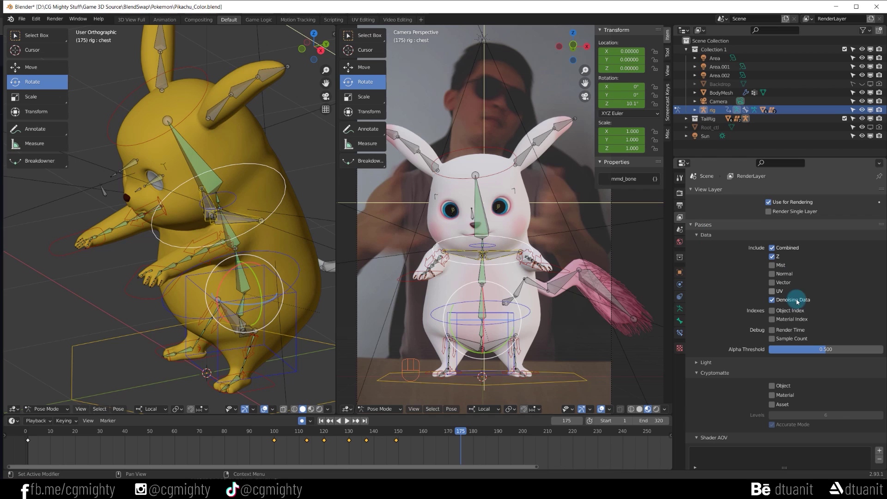
pyautogui.moveTo(793, 303); pyautogui.dragTo(692, 226)
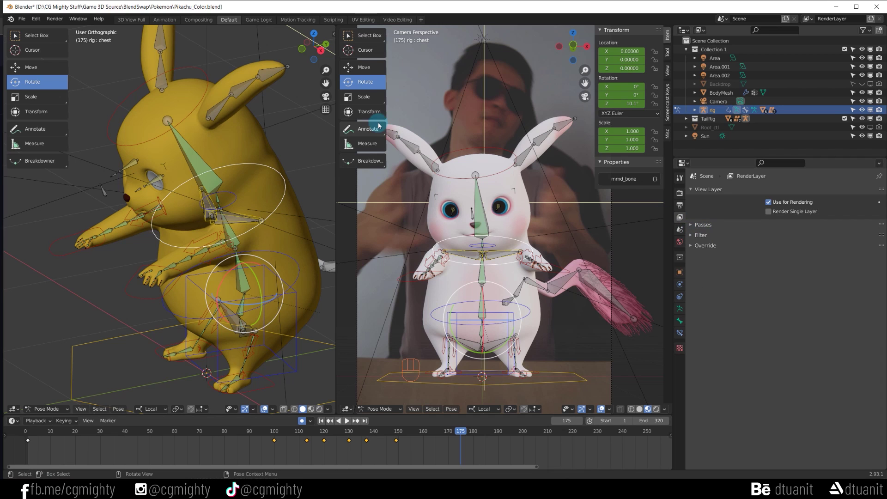